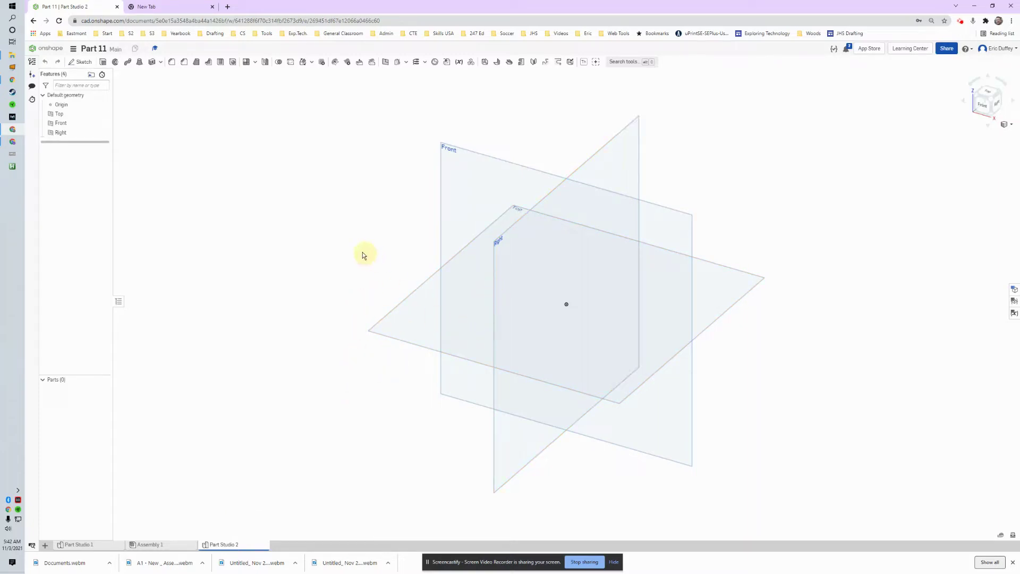
- Select the Right plane and orbit the view around the default planes
{"action": "left_click", "coordinate": [492, 164]}
{"action": "left_click", "coordinate": [690, 142]}
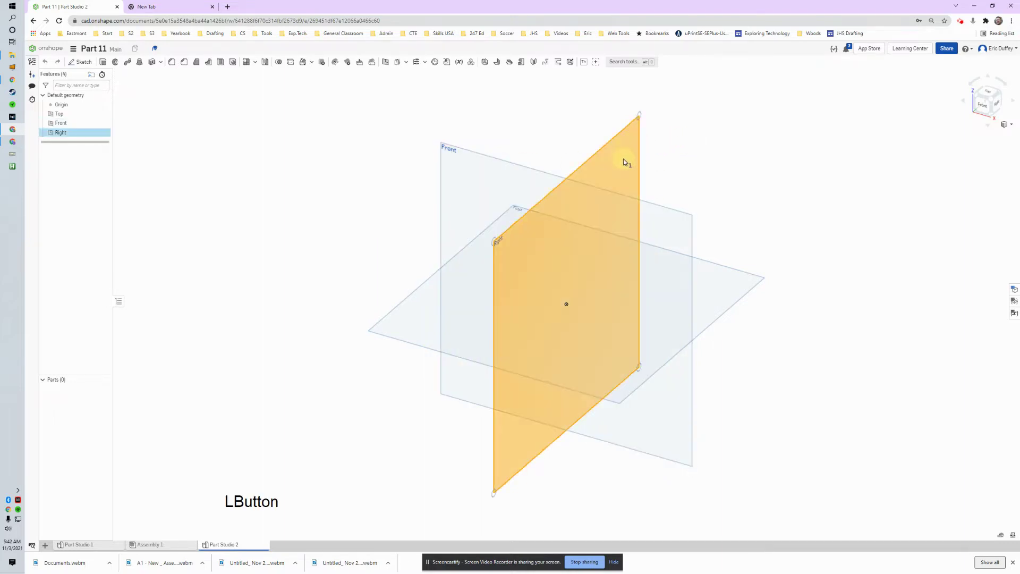
{"action": "left_click", "coordinate": [500, 138]}
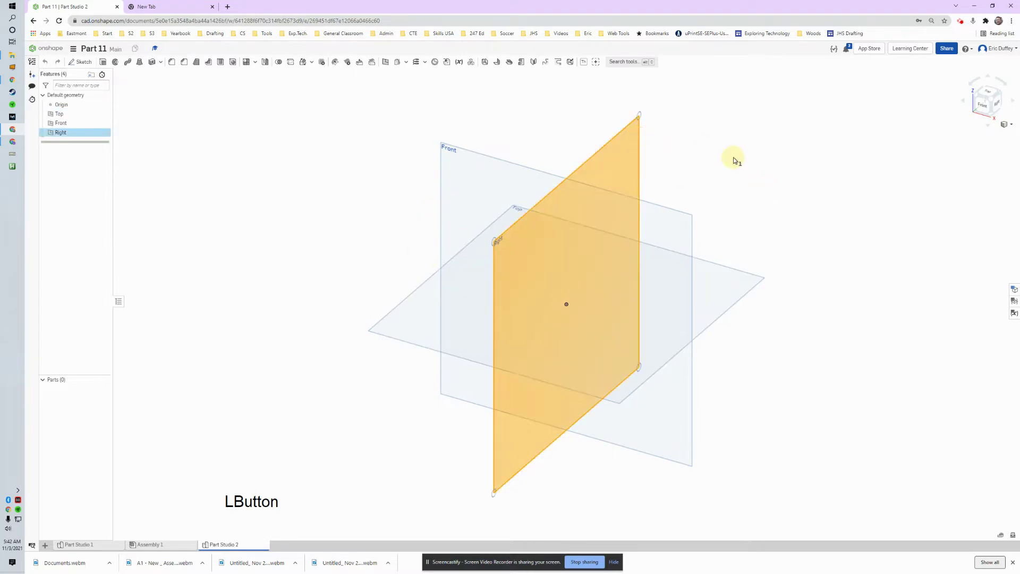
{"action": "right_click", "coordinate": [762, 220]}
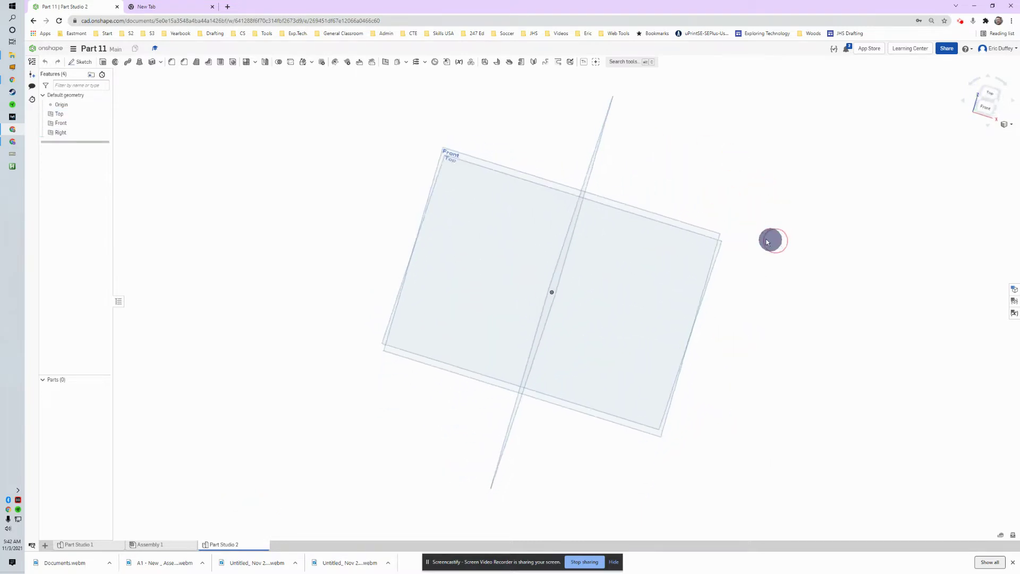
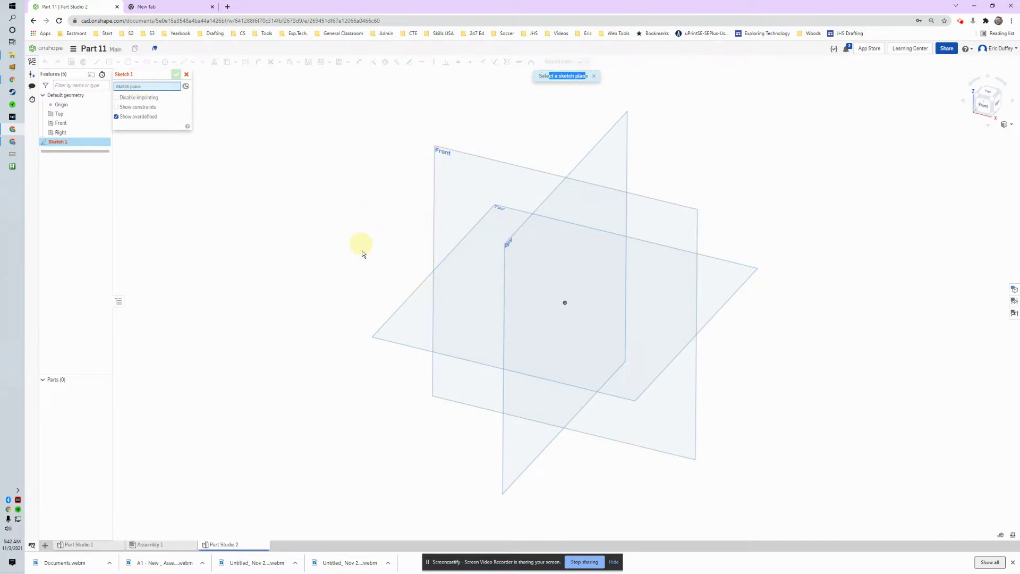
- Place Sketch 1 on the Top plane, orbit, and return from the slides to the model
{"action": "left_click", "coordinate": [417, 326]}
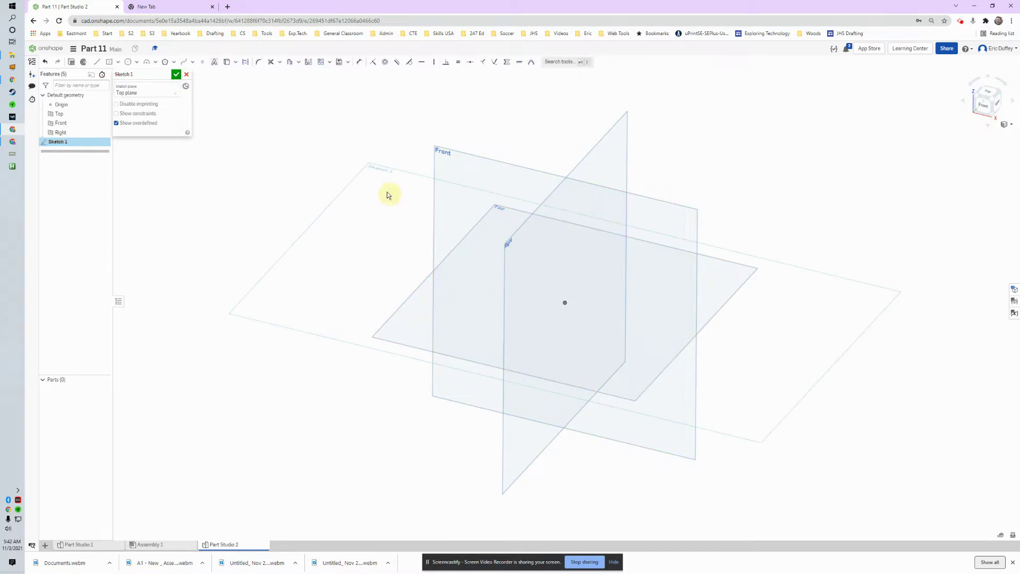
{"action": "right_click", "coordinate": [777, 294]}
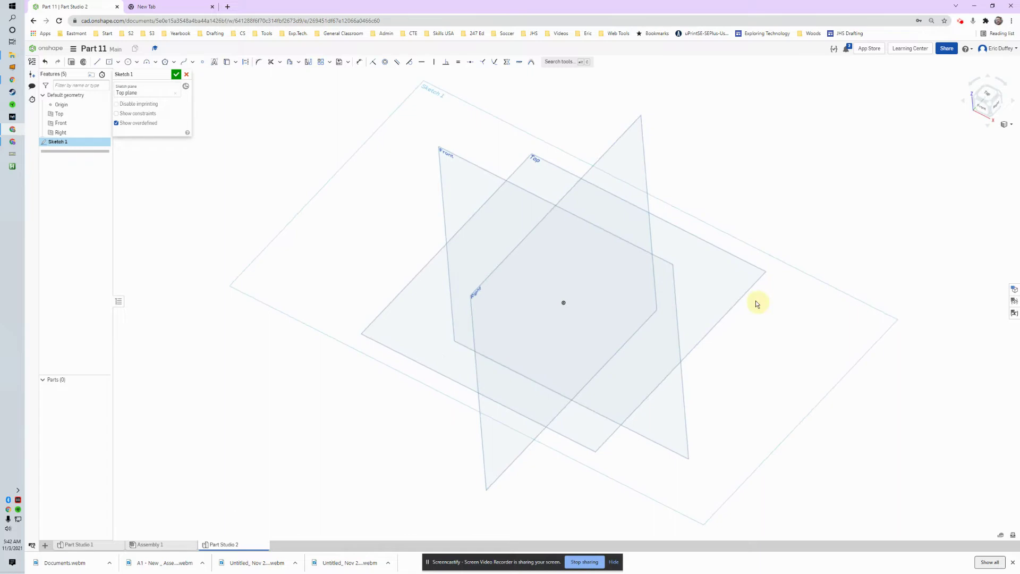
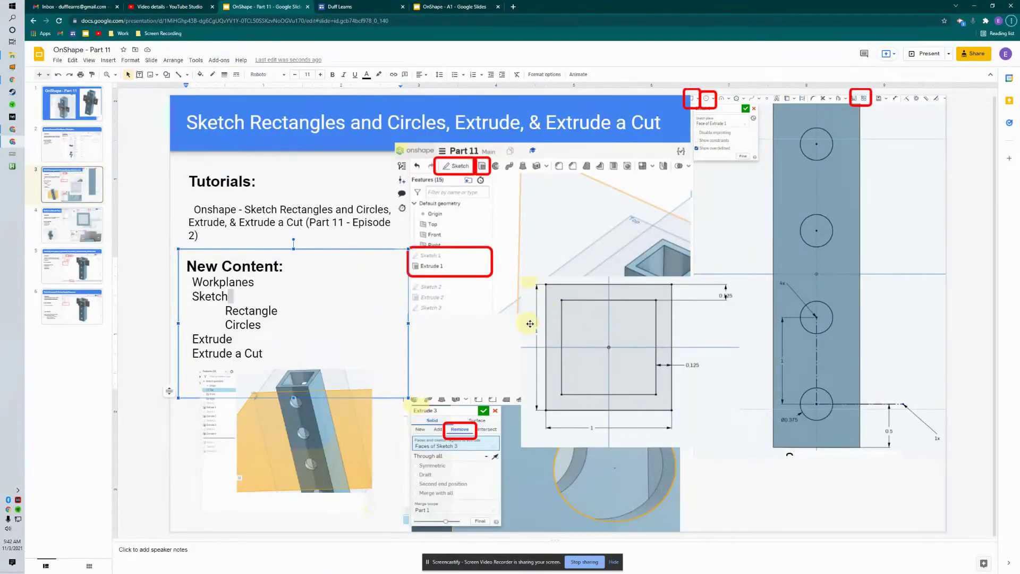
{"action": "key", "text": "alt+Tab"}
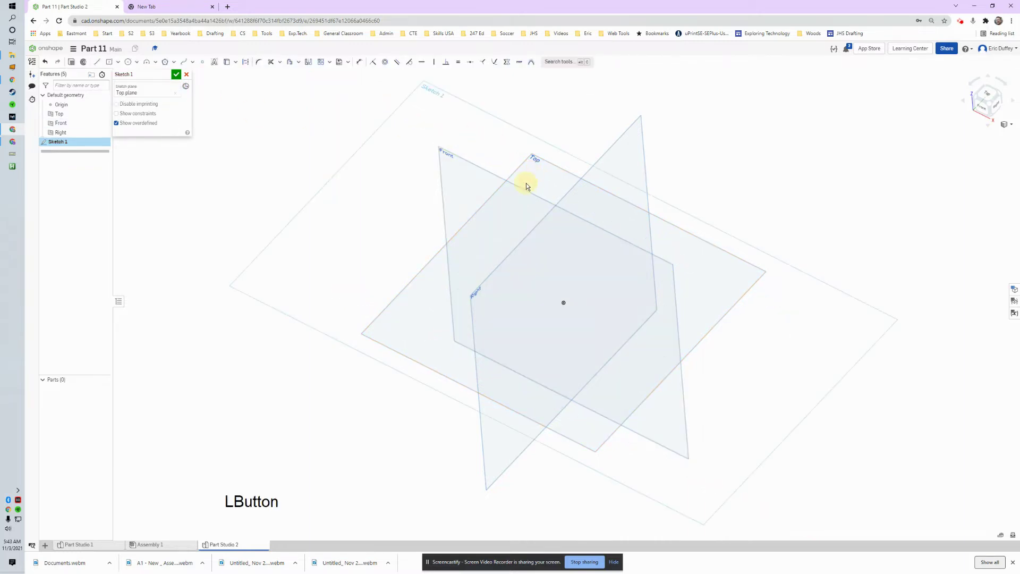
{"action": "right_click", "coordinate": [740, 225]}
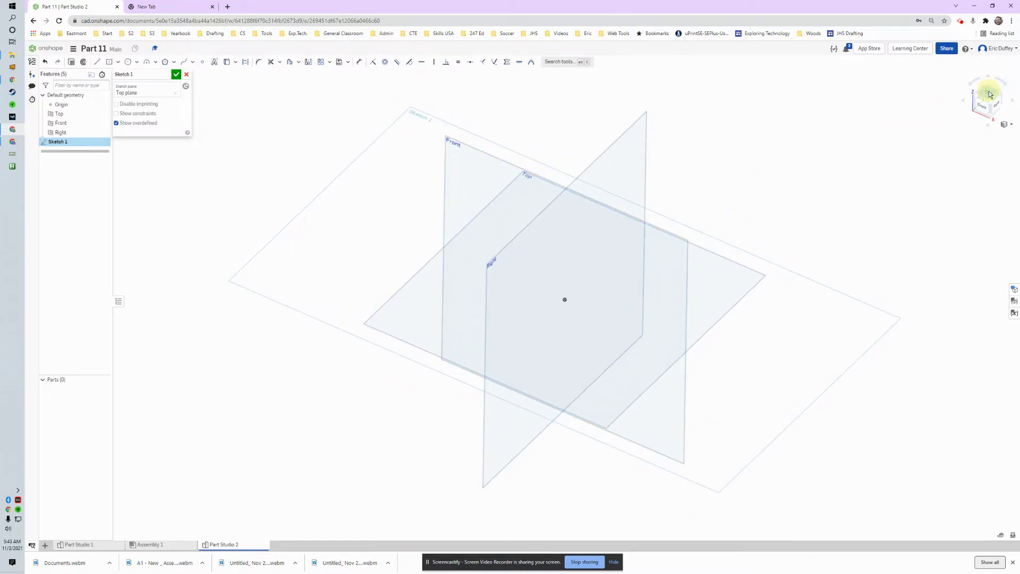
- Look straight down onto the Top plane from the view cube
{"action": "left_click", "coordinate": [993, 92]}
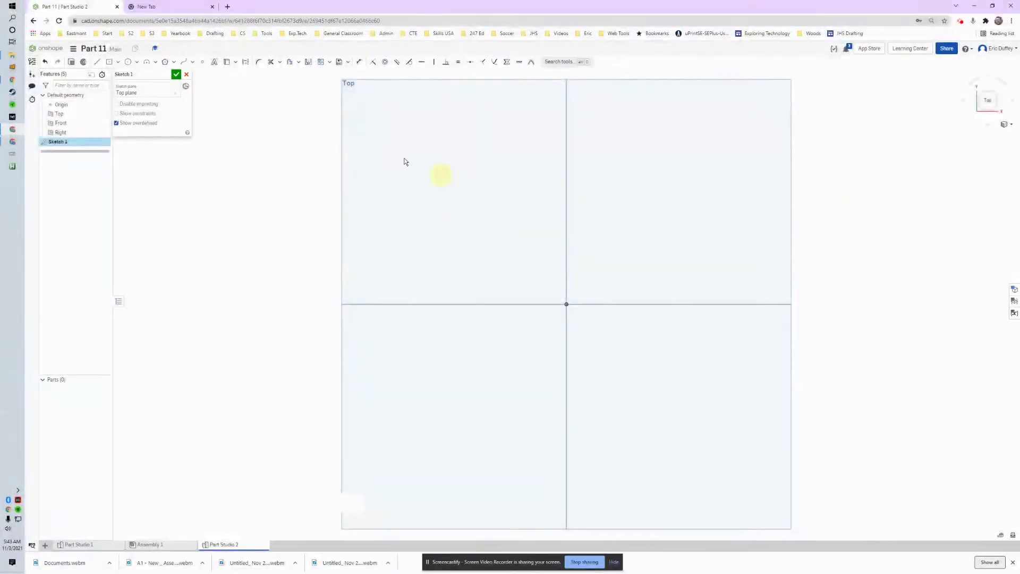
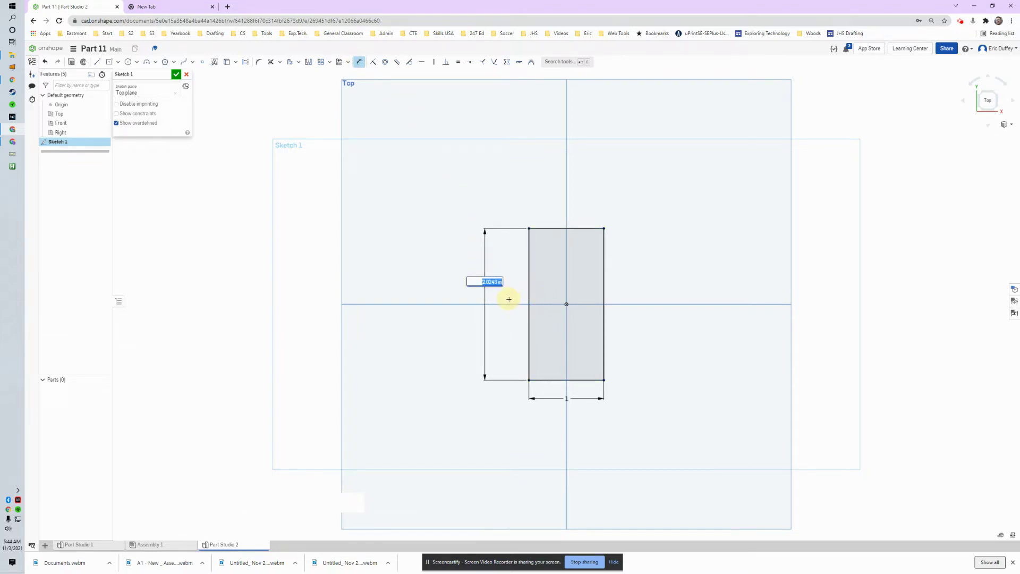
- Set the rectangle's height to 1, fit the square to view and bring up the sketch shortcut tools
{"action": "key", "text": "KP_1"}
{"action": "key", "text": "Return"}
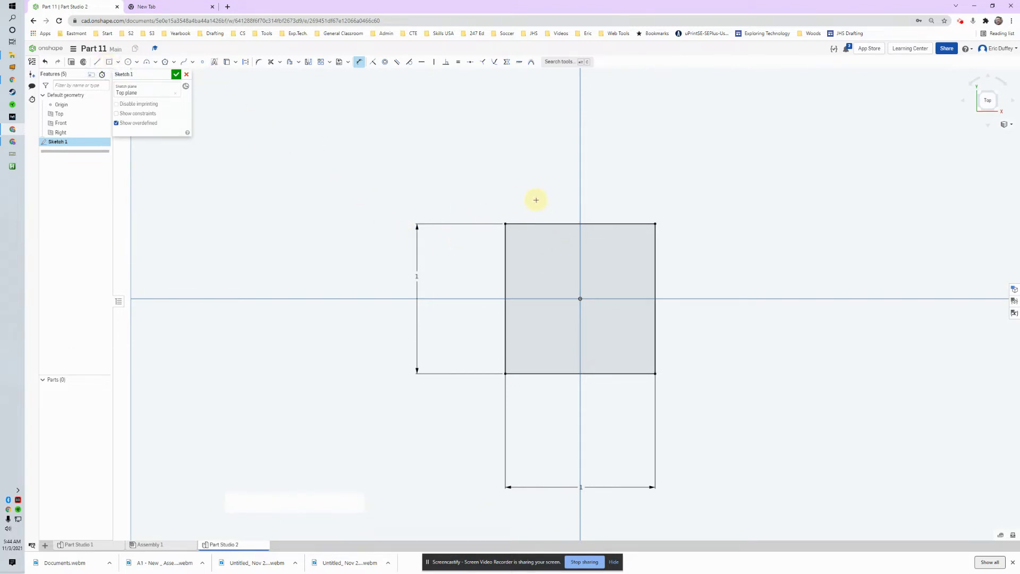
{"action": "key", "text": "s"}
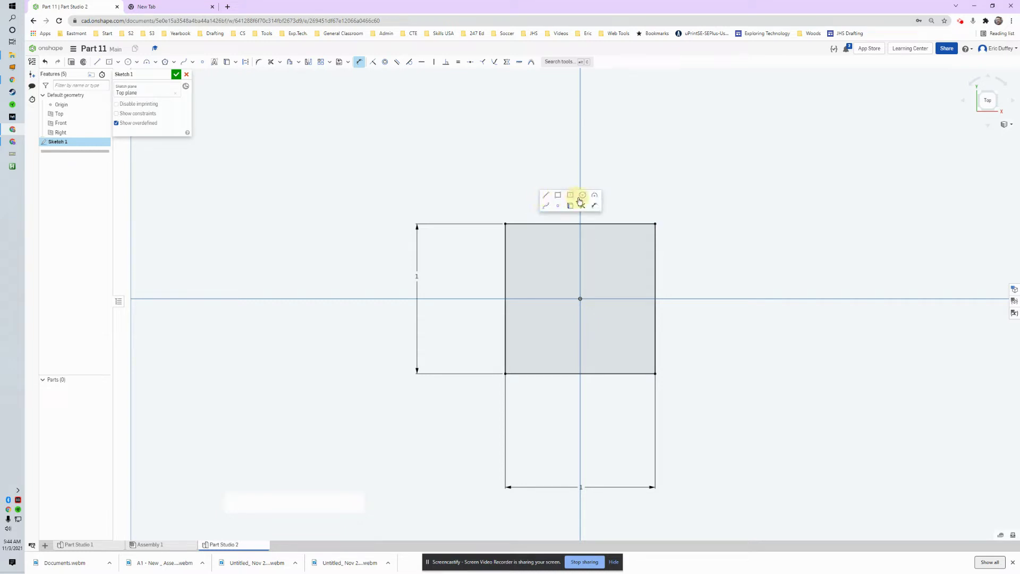
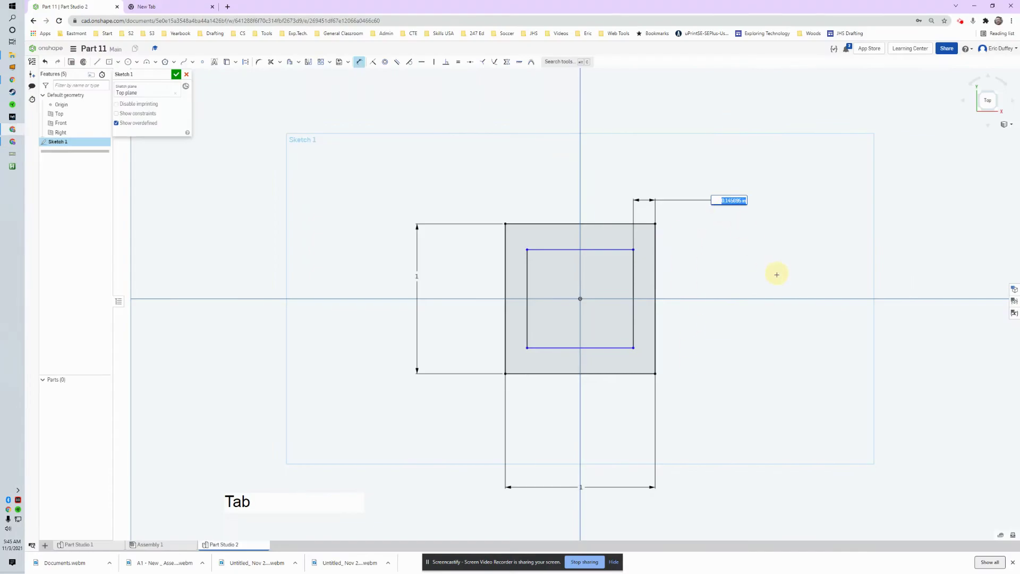
- Set the inner rectangle's wall offset to .12 for the tube section
{"action": "key", "text": "KP_Decimal"}
{"action": "key", "text": "KP_1"}
{"action": "key", "text": "KP_2"}
{"action": "key", "text": "Return"}
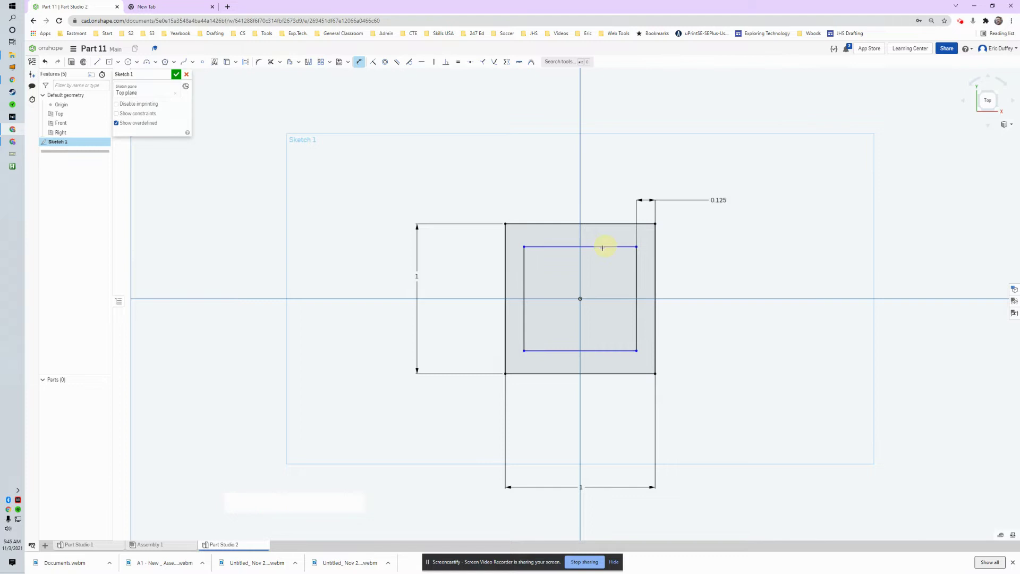
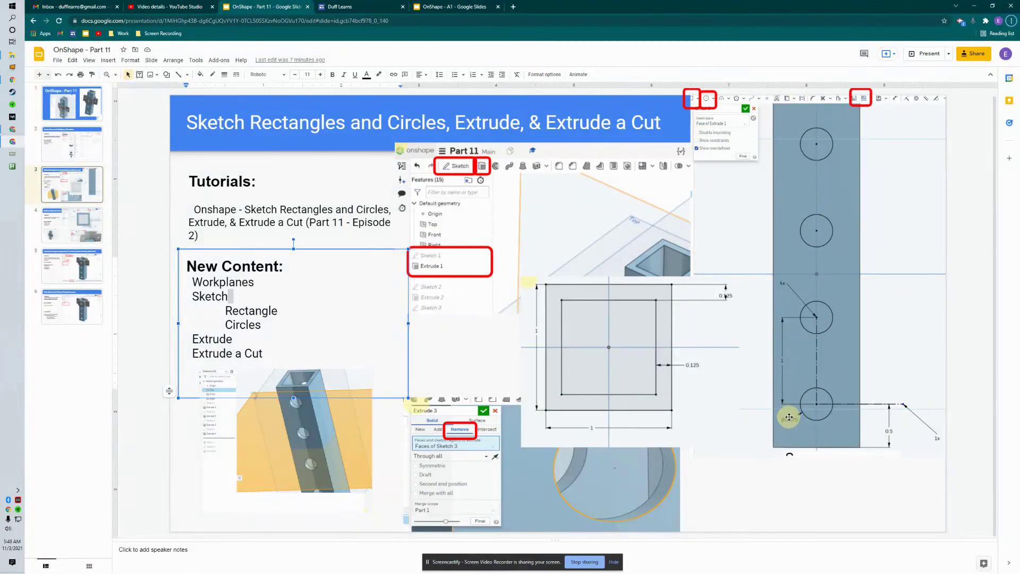
- Return to the model and dimension the hole circle's diameter on the tube face
{"action": "key", "text": "alt+Tab"}
{"action": "key", "text": "KP_Decimal"}
{"action": "key", "text": "KP_3"}
{"action": "key", "text": "Return"}
- Confirm the circle 0.5 above the bottom edge, checking the reference slide between edits
{"action": "key", "text": "KP_Enter"}
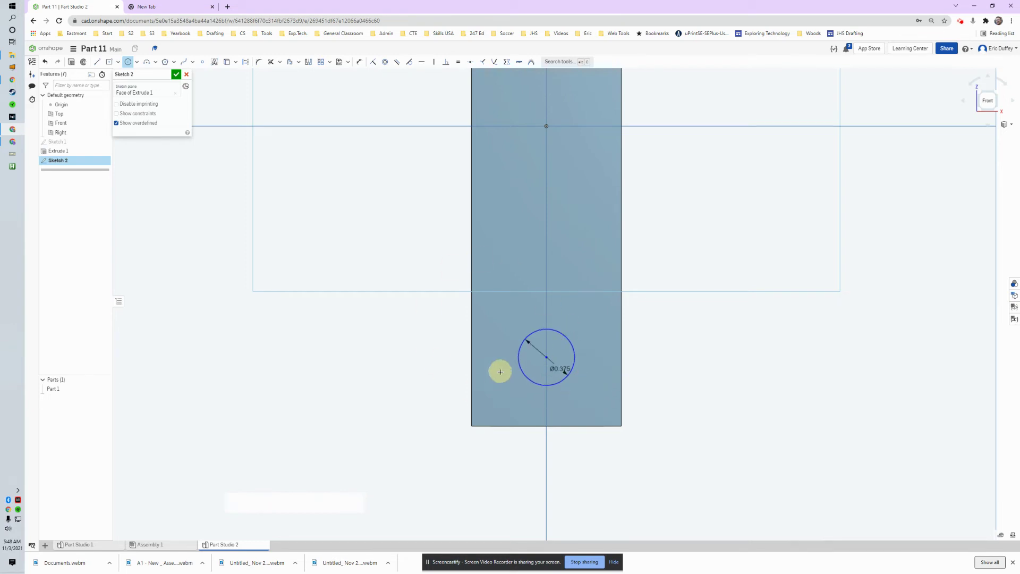
{"action": "key", "text": "Escape"}
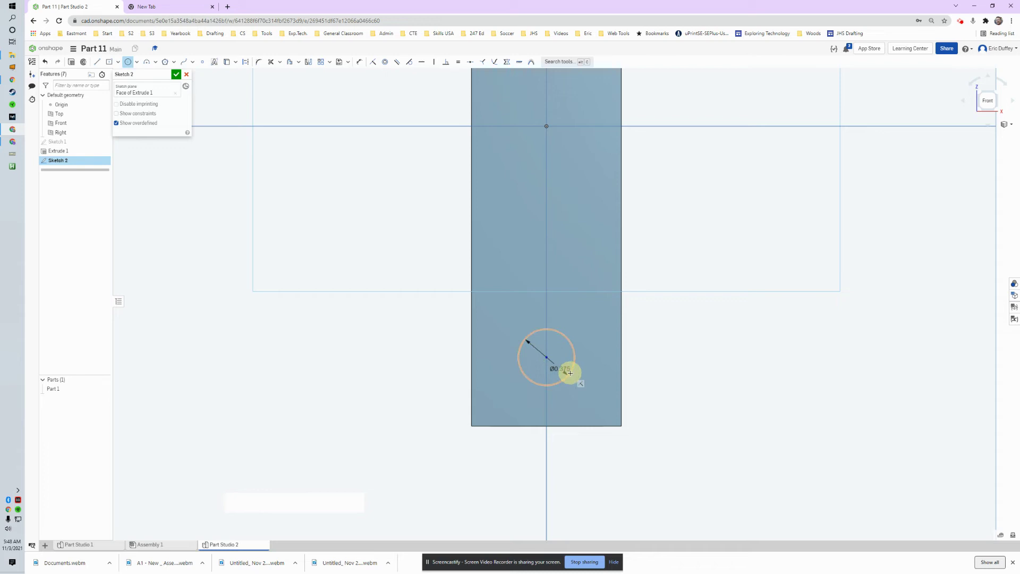
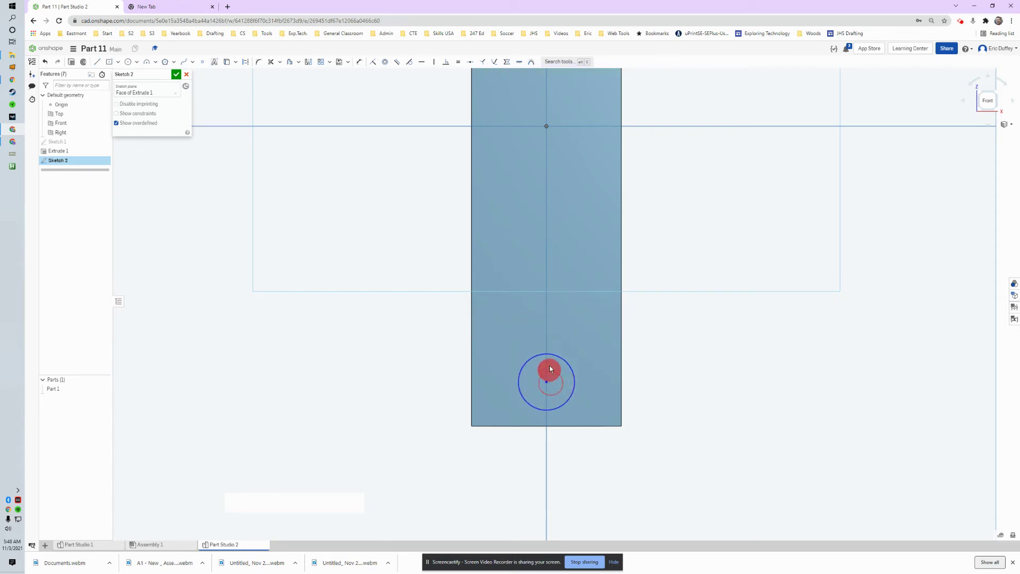
{"action": "key", "text": "alt+Tab"}
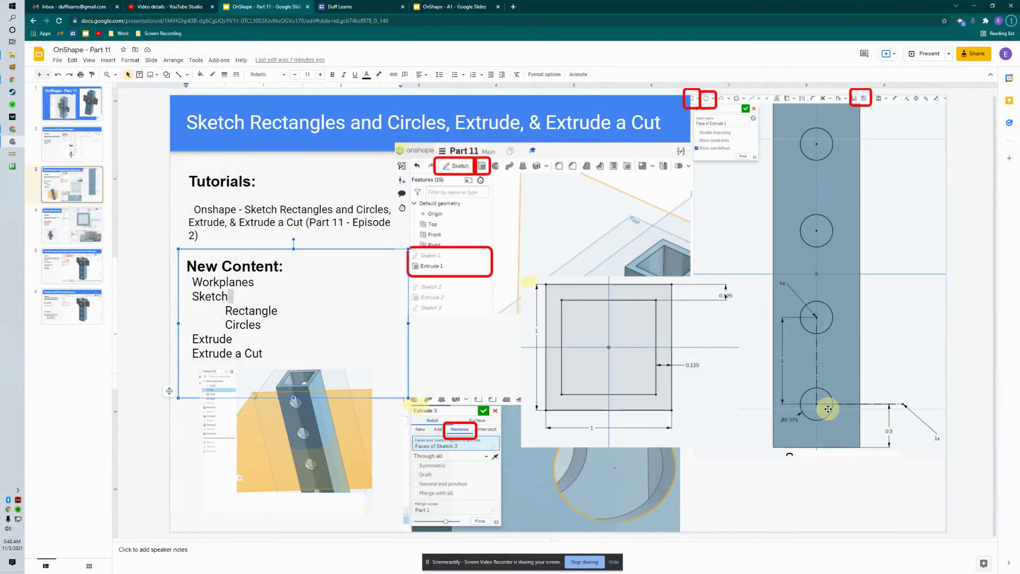
{"action": "key", "text": "Tab"}
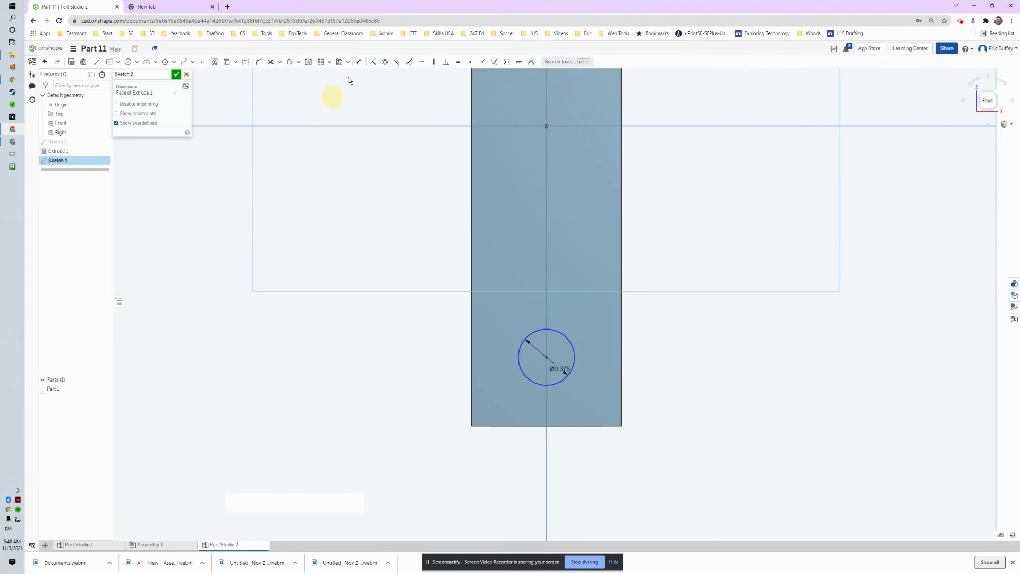
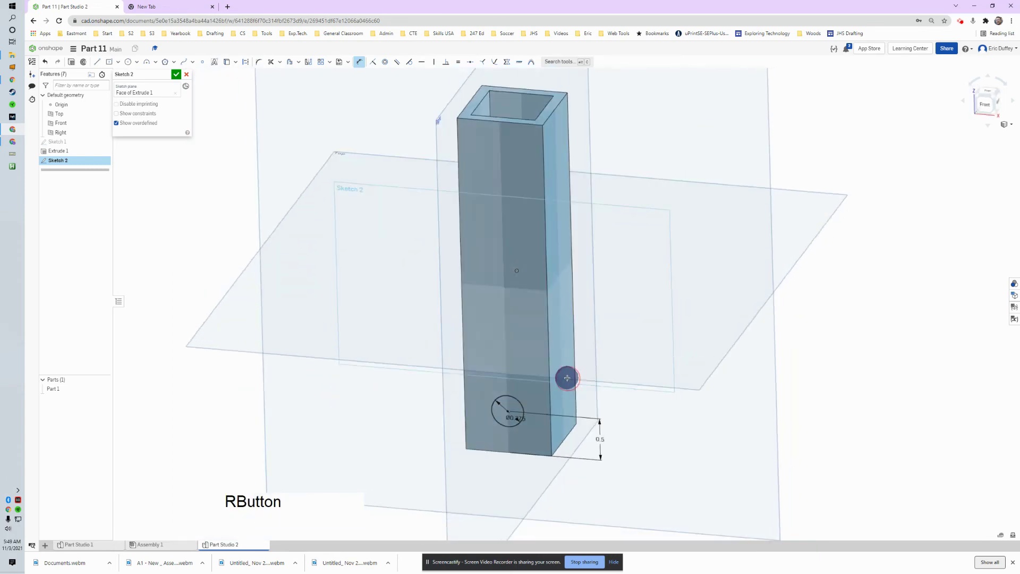
{"action": "key", "text": "alt+Tab"}
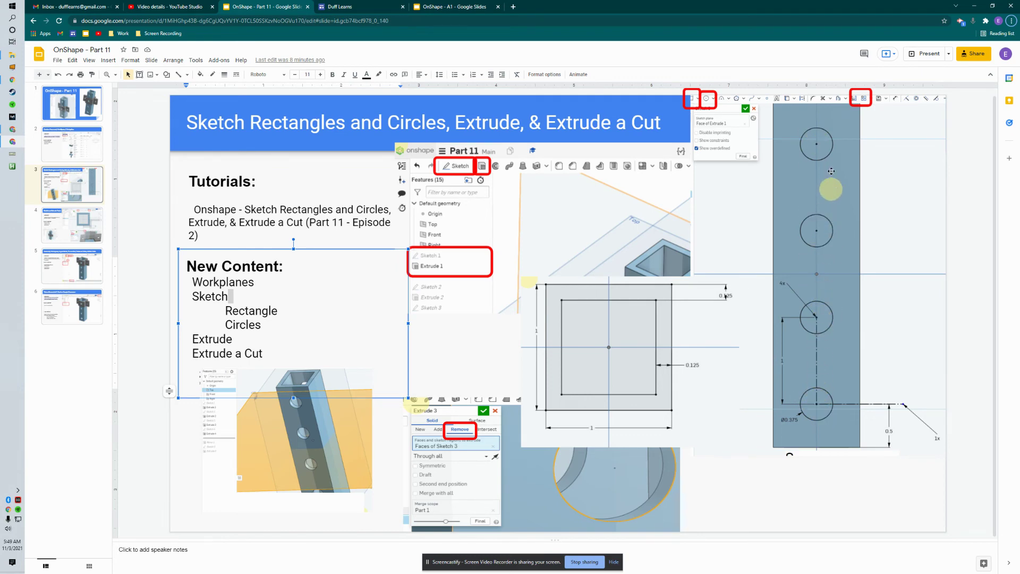
{"action": "key", "text": "alt+Tab"}
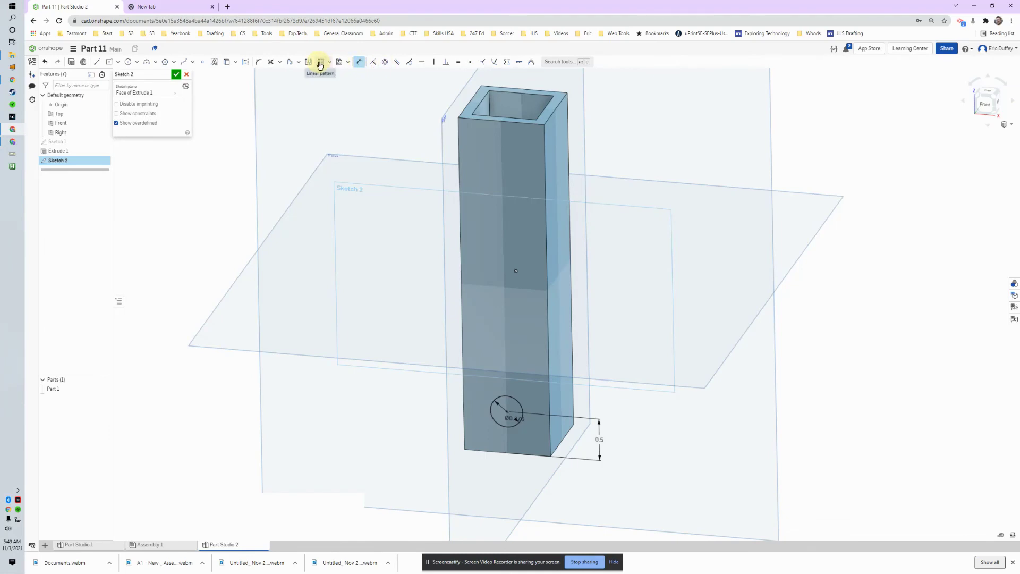
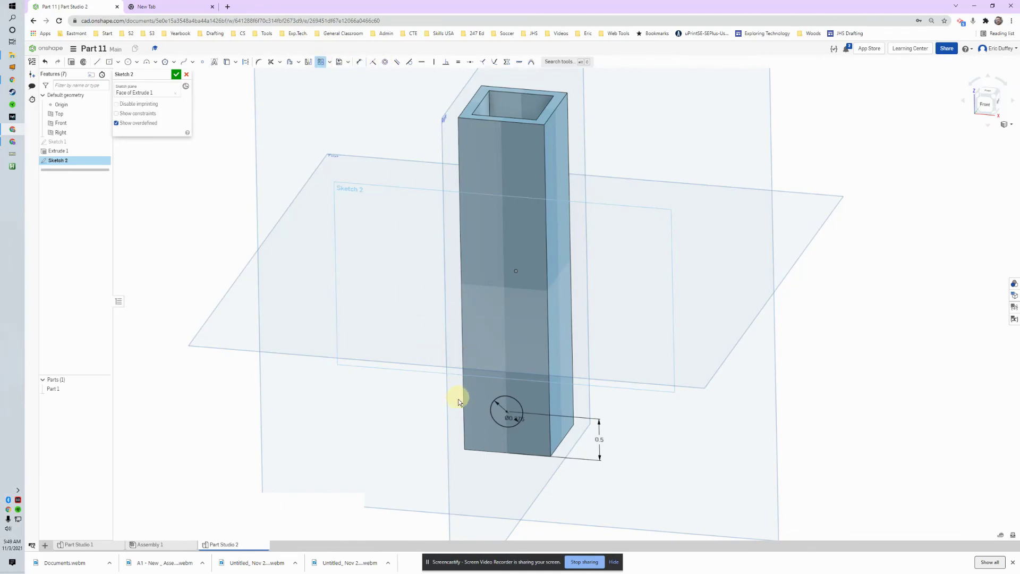
- Linear-pattern the hole circle upward: 1 inch spacing, 4 instances
{"action": "left_click", "coordinate": [437, 356]}
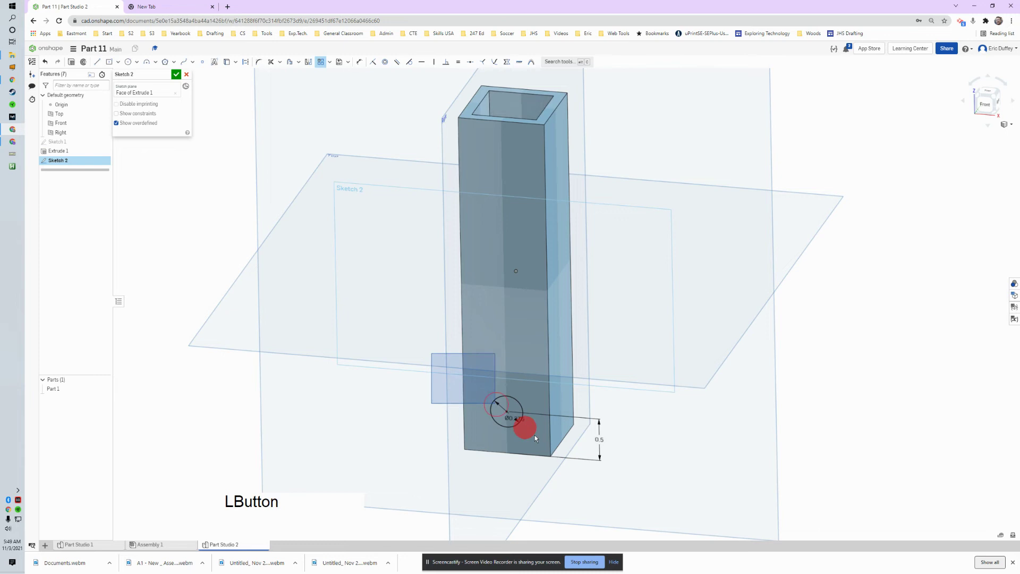
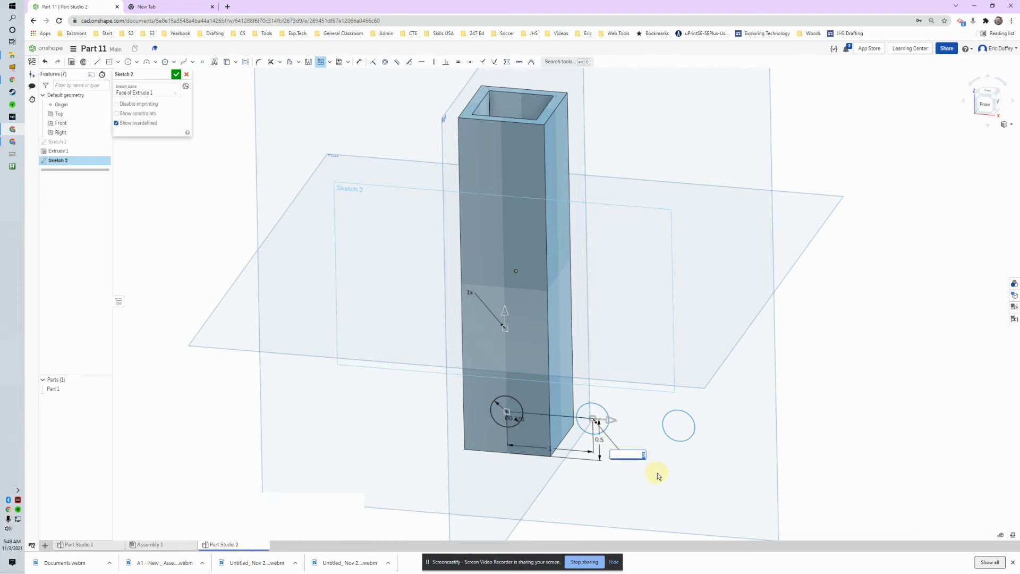
{"action": "key", "text": "KP_1"}
{"action": "key", "text": "Return"}
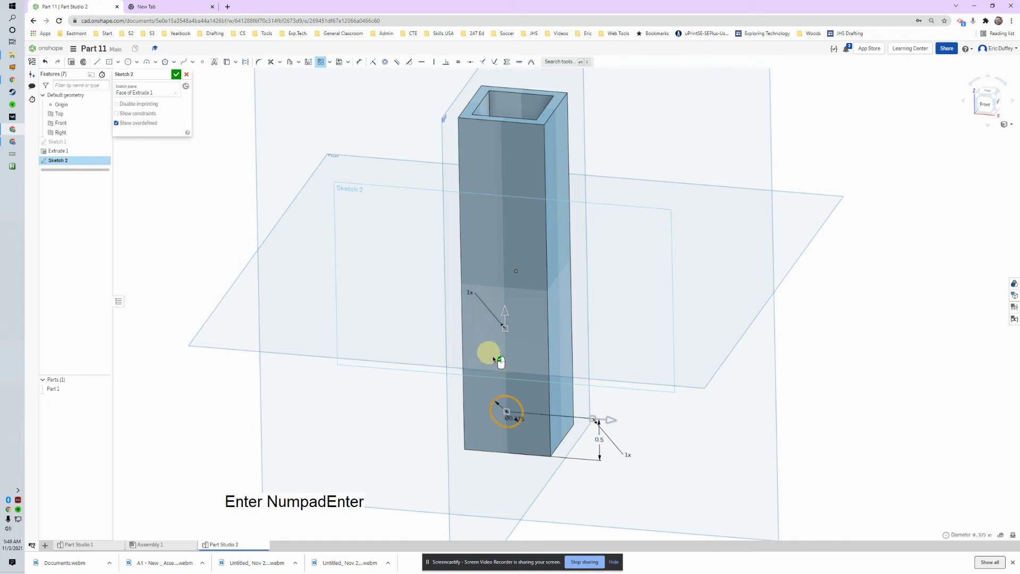
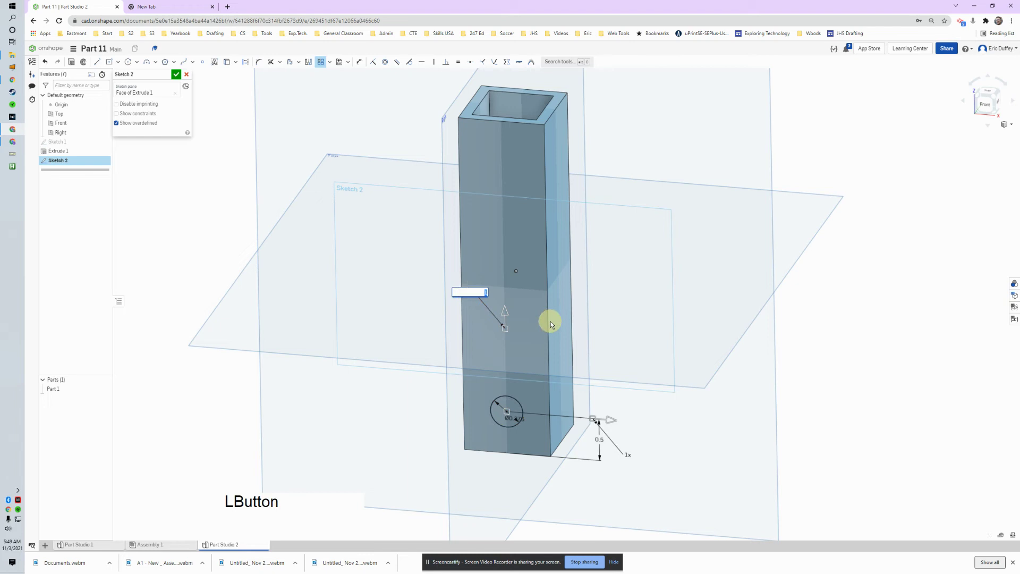
{"action": "key", "text": "KP_4"}
{"action": "key", "text": "Return"}
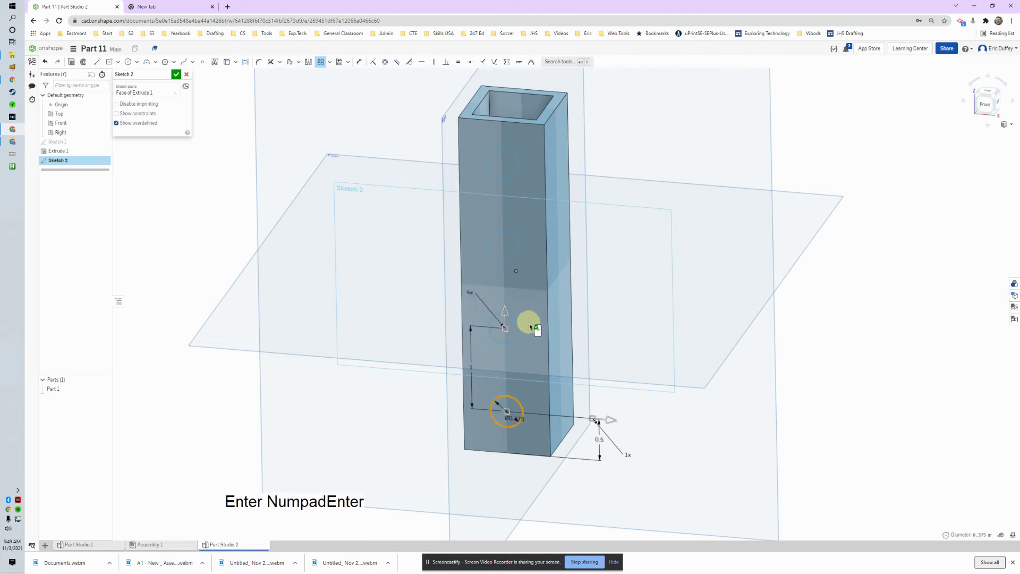